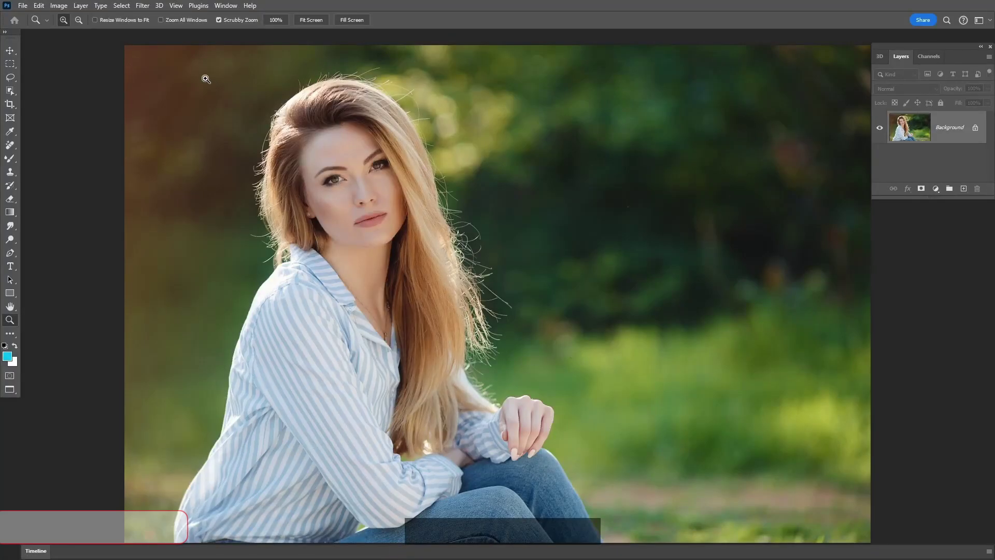
Enter the Select and Mask workspace from the Select menu to refine the hair selection.
click(126, 10)
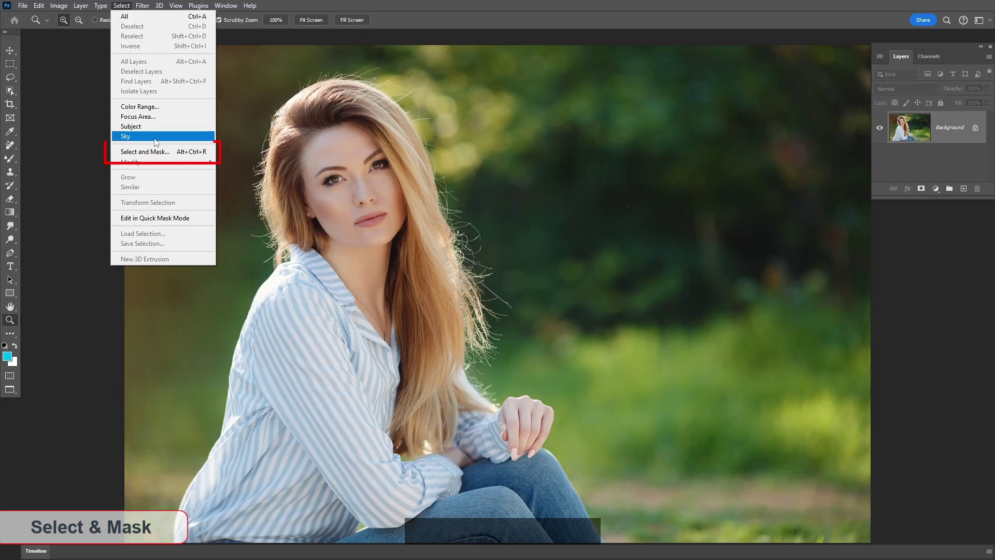
click(158, 156)
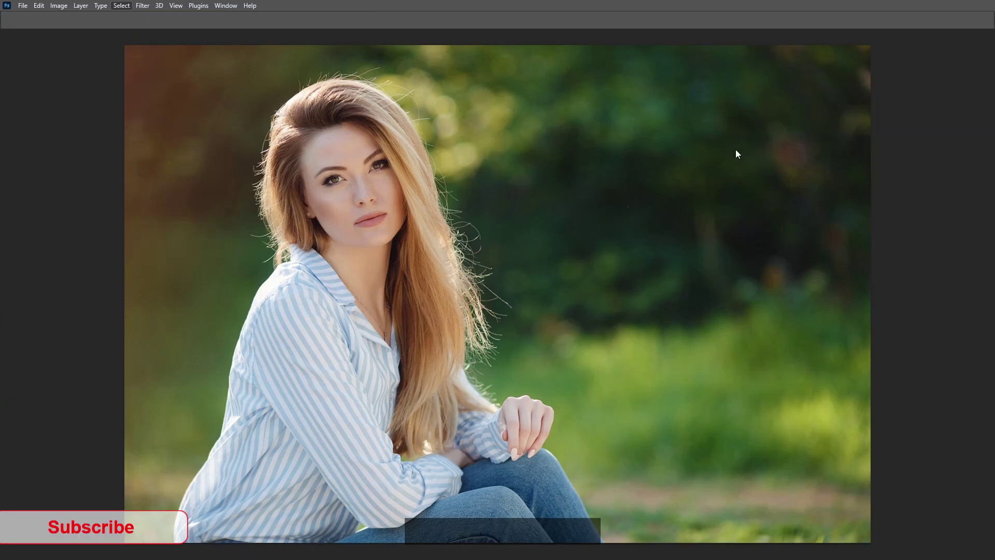